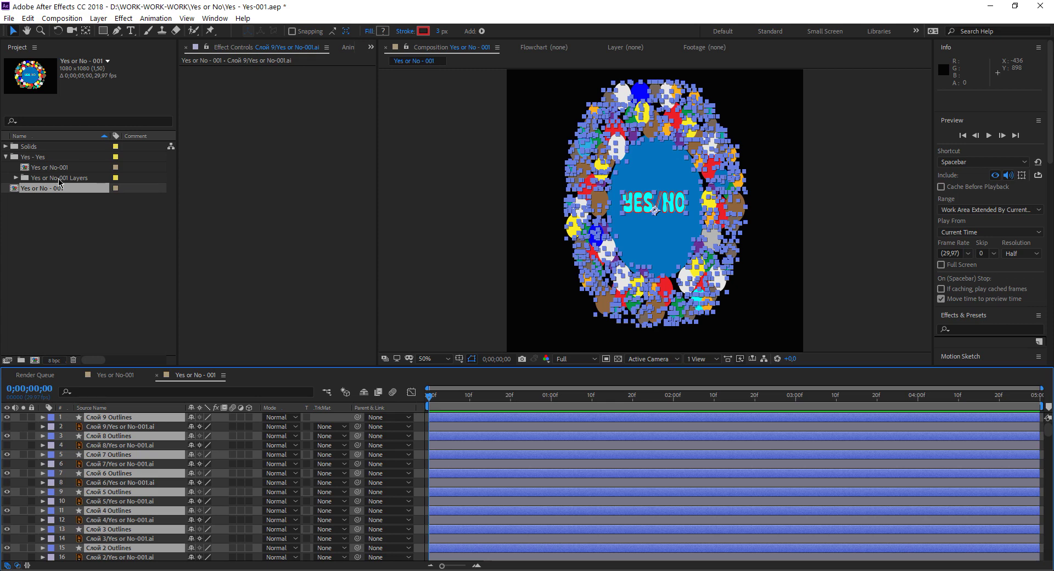
Delete the 'Yes or No-001 Layers' folder with its Illustrator layers and save the project
{"action": "left_click", "coordinate": [49, 180]}
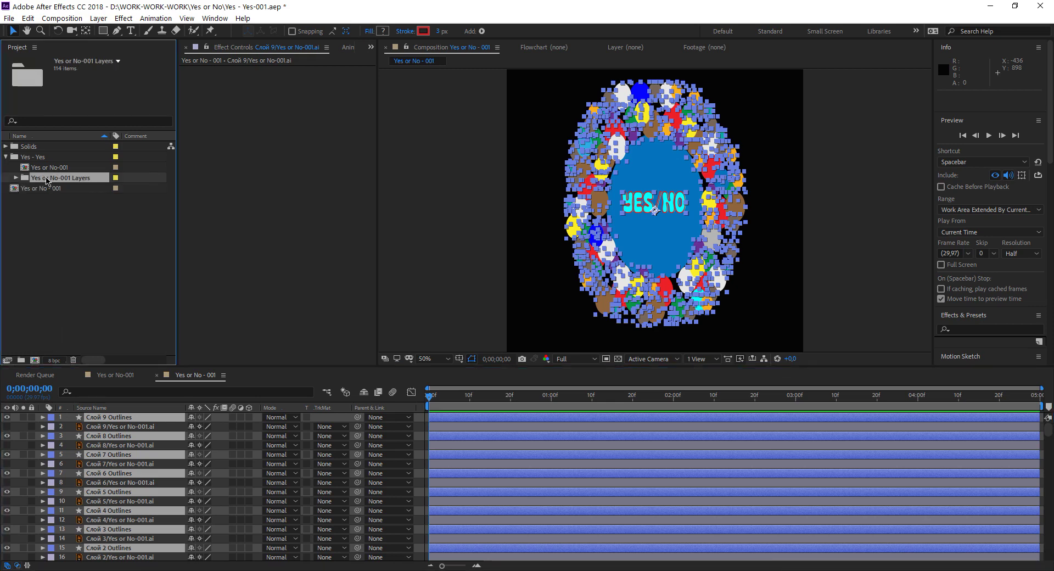
{"action": "left_click", "coordinate": [19, 181]}
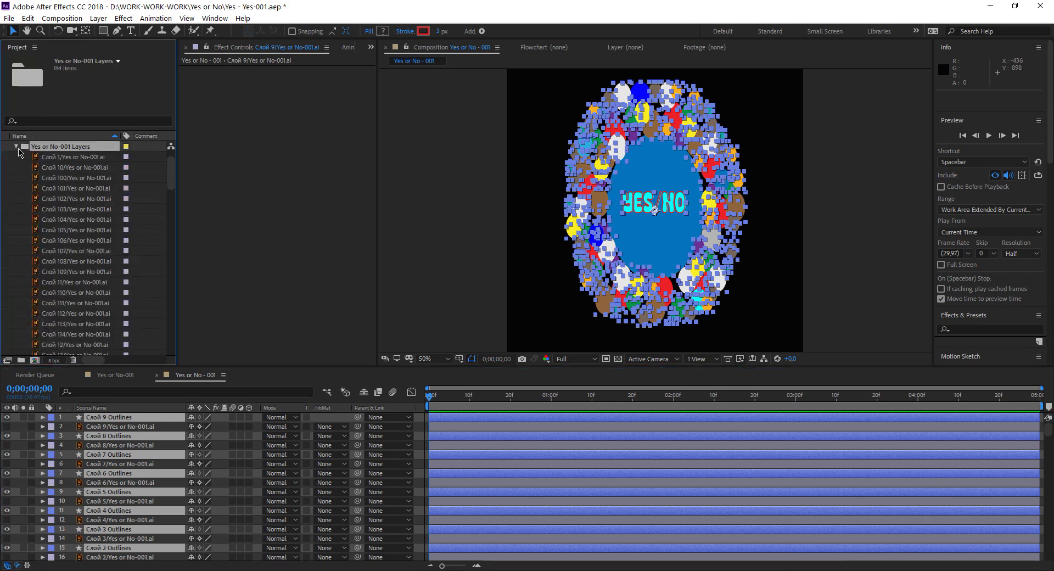
{"action": "left_click", "coordinate": [20, 151]}
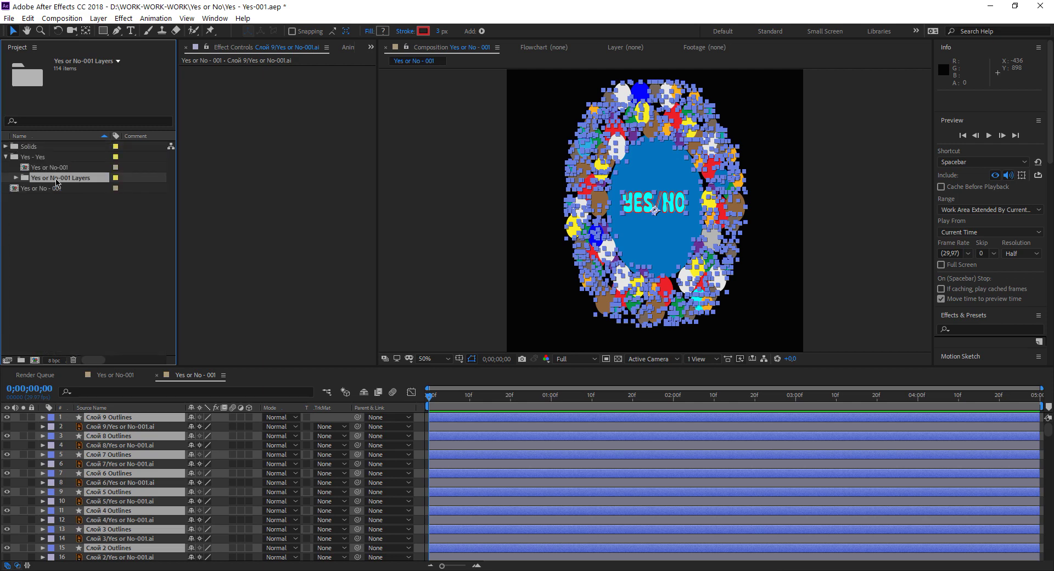
{"action": "key", "text": "Delete"}
{"action": "key", "text": "Return"}
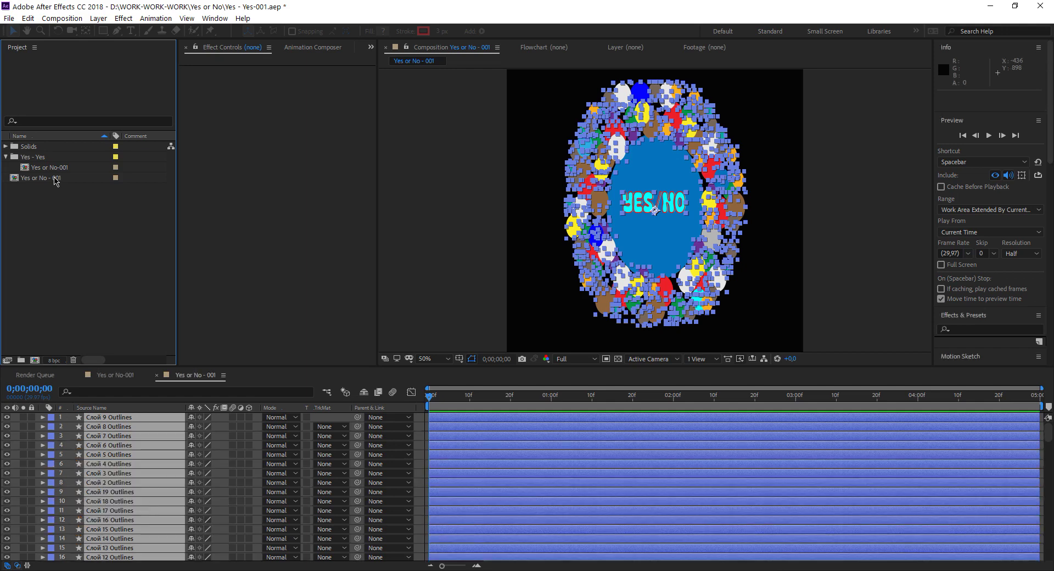
{"action": "key", "text": "ctrl+s"}
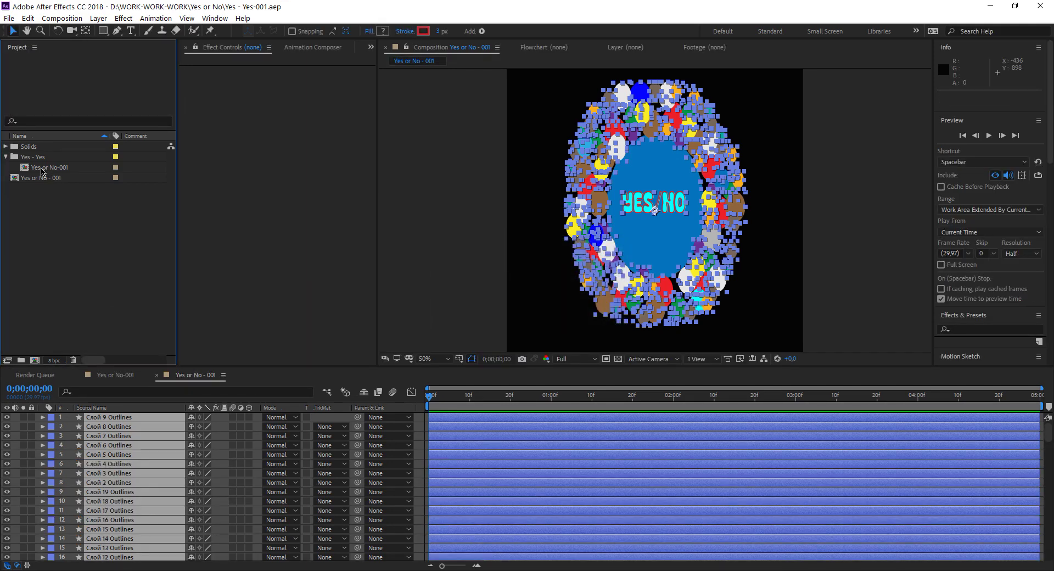
Delete the unused 'Yes or No-001' footage item from the project
{"action": "left_click", "coordinate": [45, 171]}
{"action": "key", "text": "Delete"}
{"action": "key", "text": "Return"}
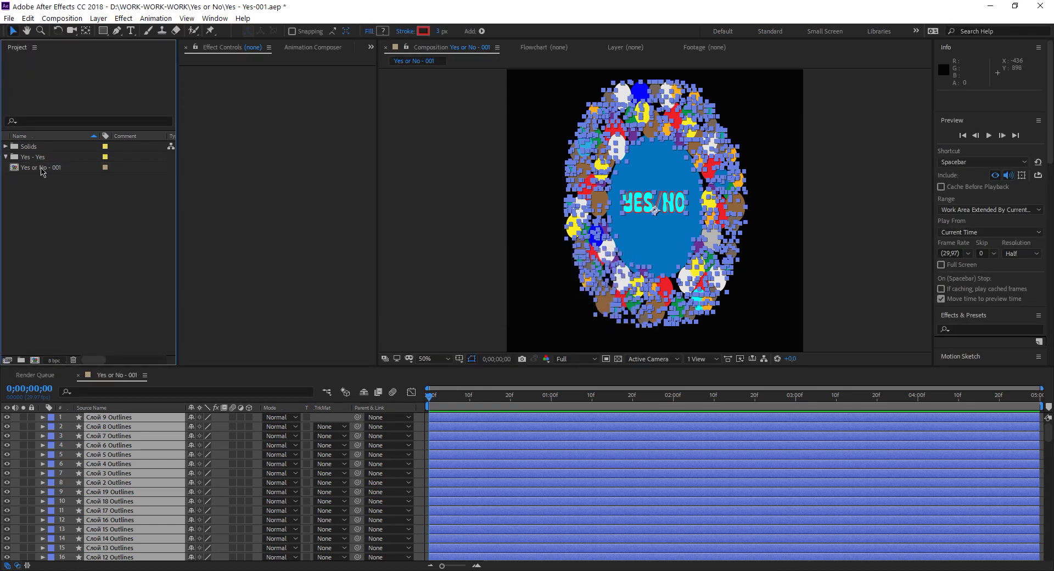
Remove the leftover Solids and 'Yes - Yes' folders, keeping only the 'Yes or No - 001' composition
{"action": "left_click", "coordinate": [31, 153]}
{"action": "left_click", "coordinate": [9, 150]}
{"action": "left_click", "coordinate": [9, 150]}
{"action": "key", "text": "Delete"}
{"action": "key", "text": "Delete"}
{"action": "key", "text": "Return"}
{"action": "left_click", "coordinate": [34, 150]}
{"action": "key", "text": "Delete"}
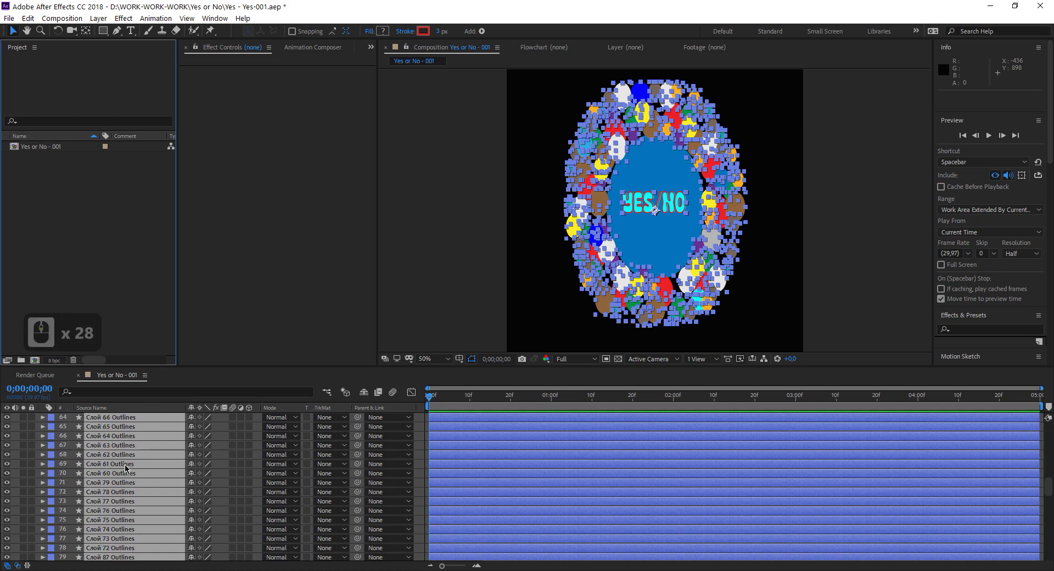
{"action": "scroll", "scroll_direction": "down", "scroll_amount": 3}
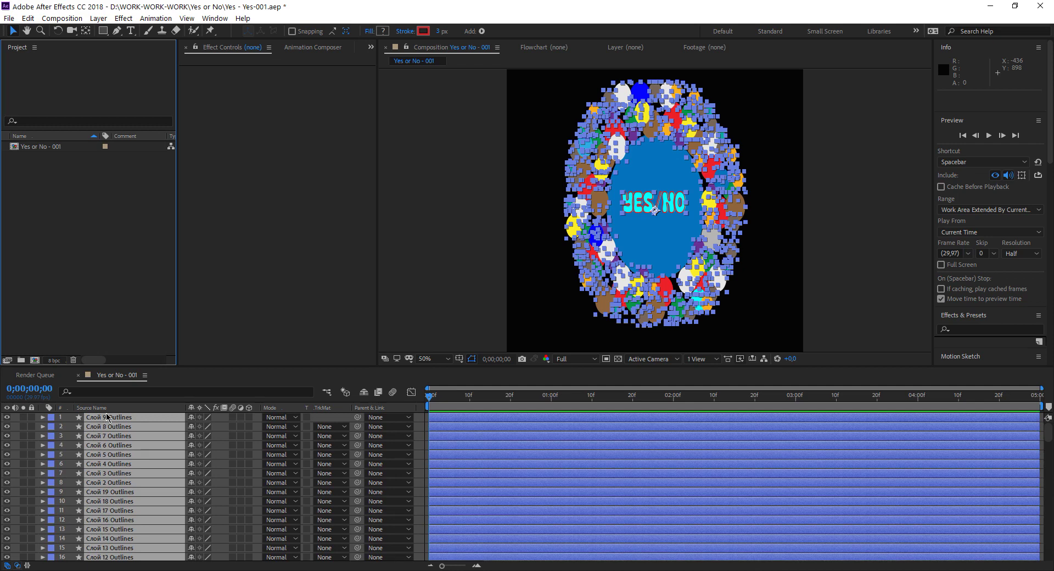
{"action": "left_click", "coordinate": [459, 320]}
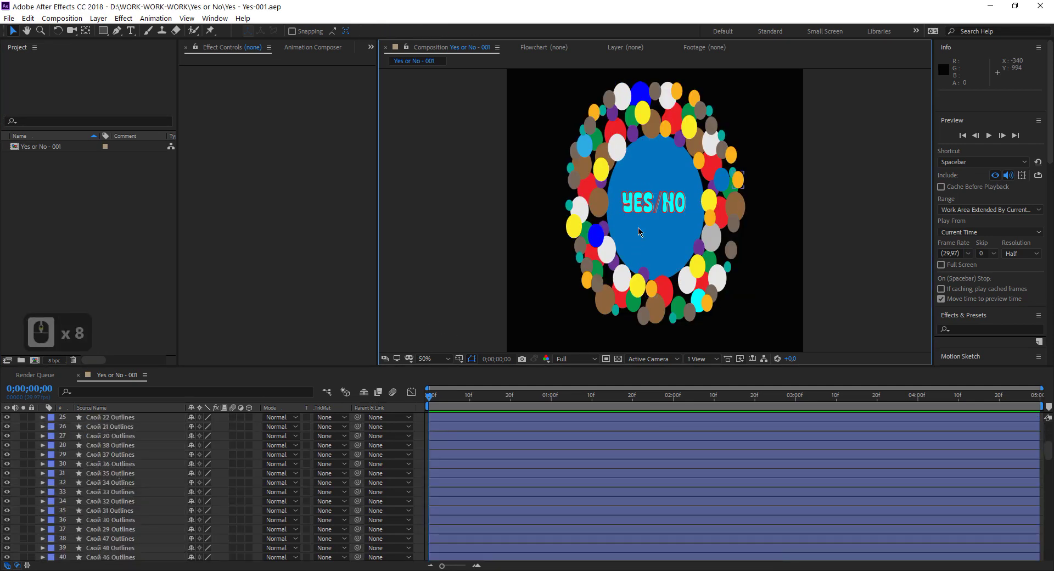
Locate the Слой 47 and Слой 48 Outlines text layers, toggling their locks off again for editing
{"action": "left_click", "coordinate": [643, 210]}
{"action": "middle_click", "coordinate": [131, 489]}
{"action": "middle_click", "coordinate": [131, 489]}
{"action": "left_click", "coordinate": [125, 467]}
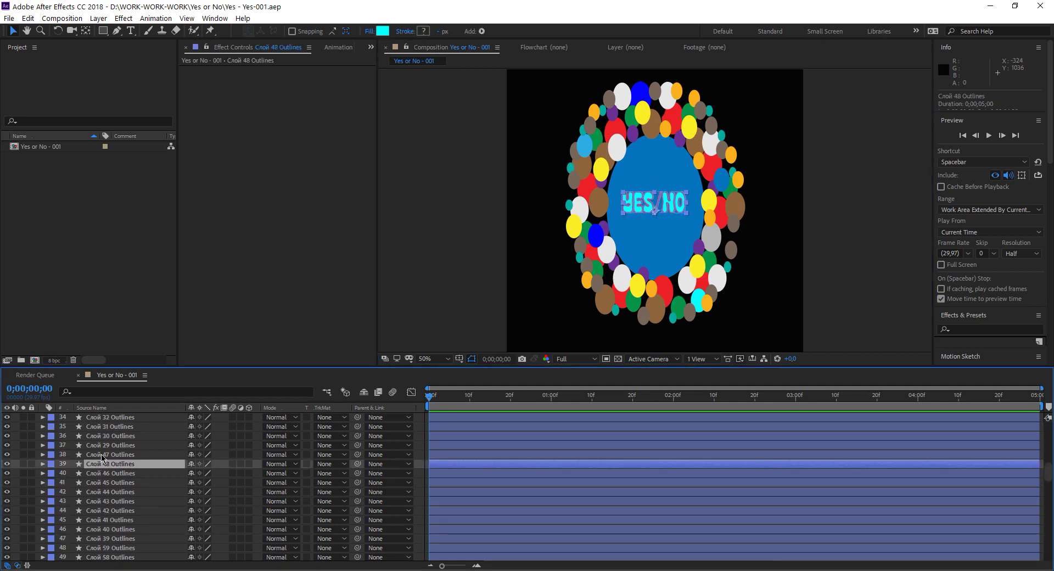
{"action": "left_click", "coordinate": [36, 460]}
{"action": "left_click", "coordinate": [96, 460]}
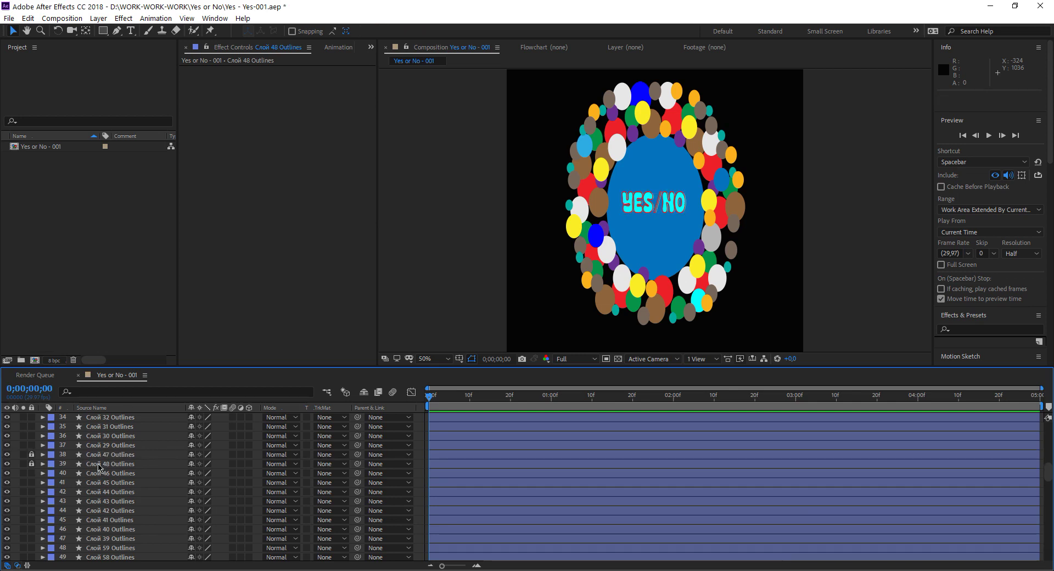
{"action": "left_click", "coordinate": [102, 460]}
{"action": "left_click", "coordinate": [37, 457]}
Give both YES/NO text layers a tan label colour and lock them
{"action": "left_click", "coordinate": [42, 466]}
{"action": "left_click", "coordinate": [100, 459]}
{"action": "left_click", "coordinate": [99, 468]}
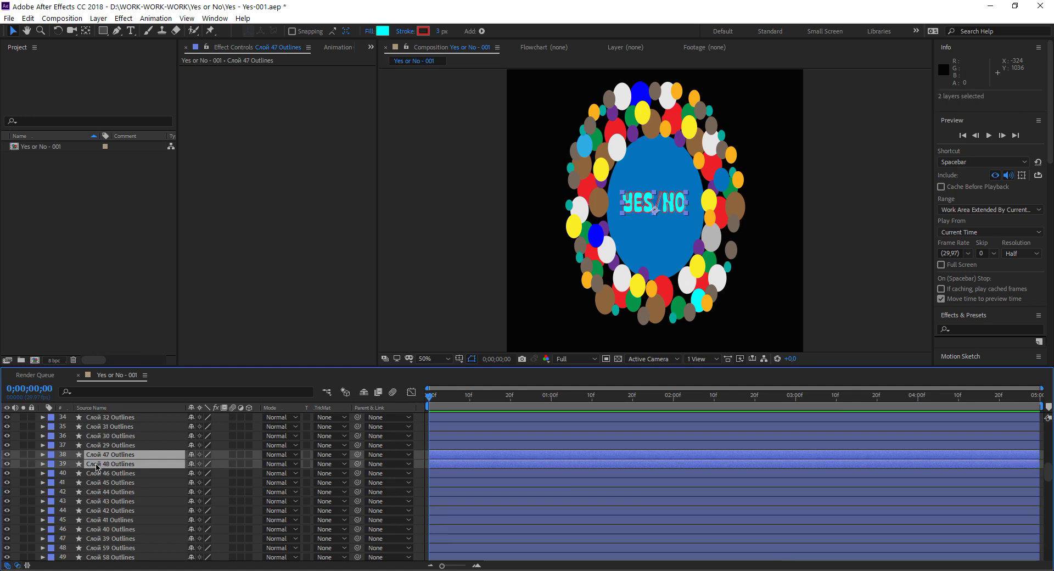
{"action": "right_click", "coordinate": [54, 459]}
{"action": "left_click", "coordinate": [77, 335]}
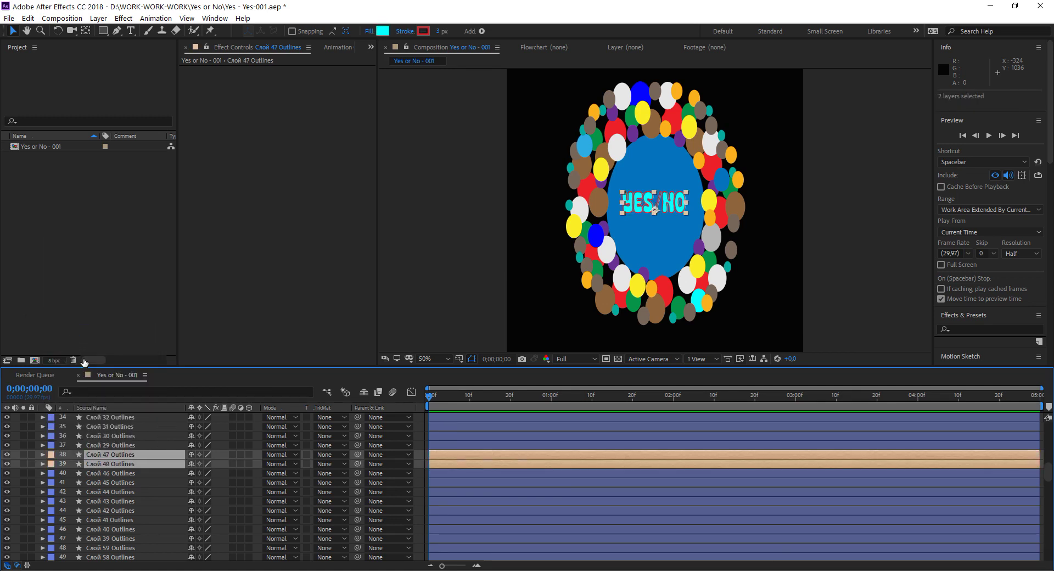
{"action": "left_click", "coordinate": [36, 457]}
{"action": "left_click", "coordinate": [641, 247]}
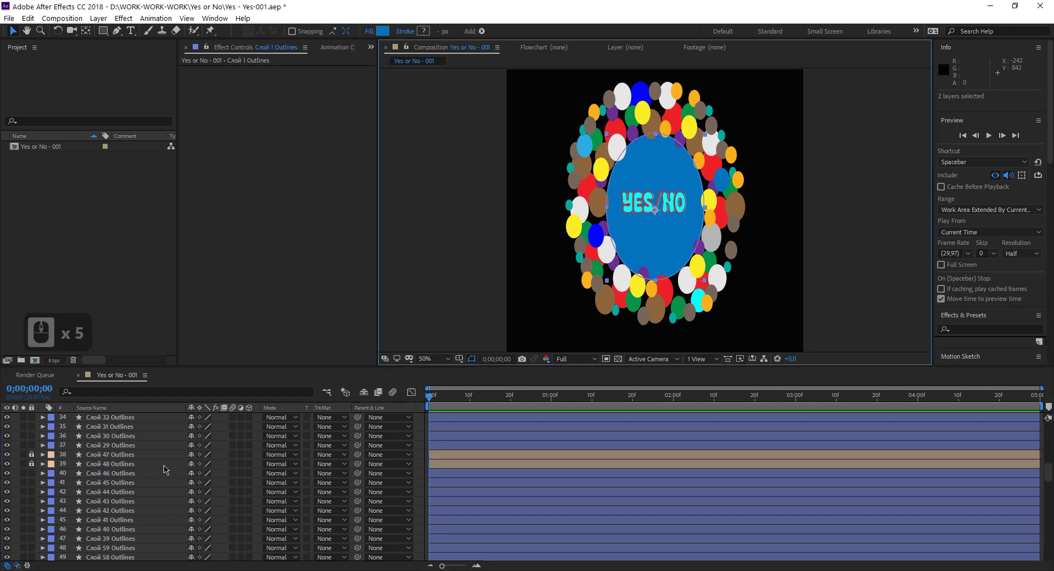
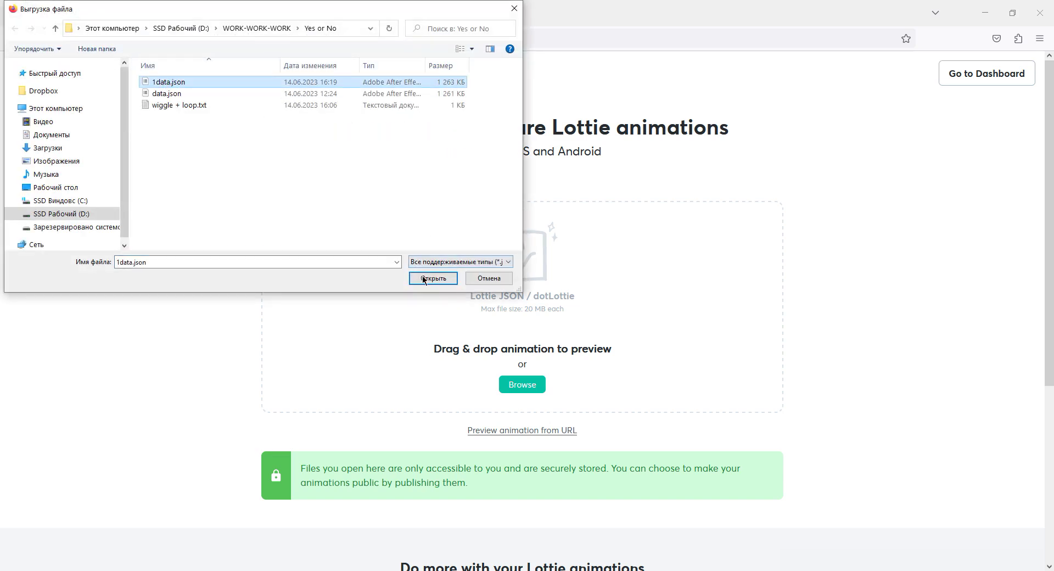
Load 1data.json into the LottieFiles preview, then go back to the 'Lottie preview' search results
{"action": "left_click", "coordinate": [438, 279]}
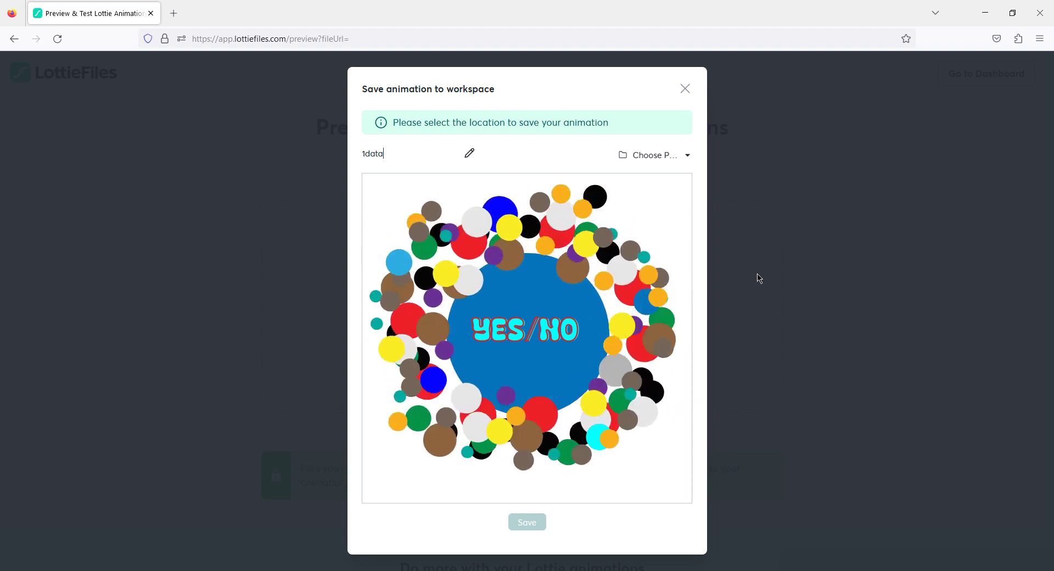
{"action": "left_click", "coordinate": [692, 92]}
{"action": "left_click", "coordinate": [18, 43]}
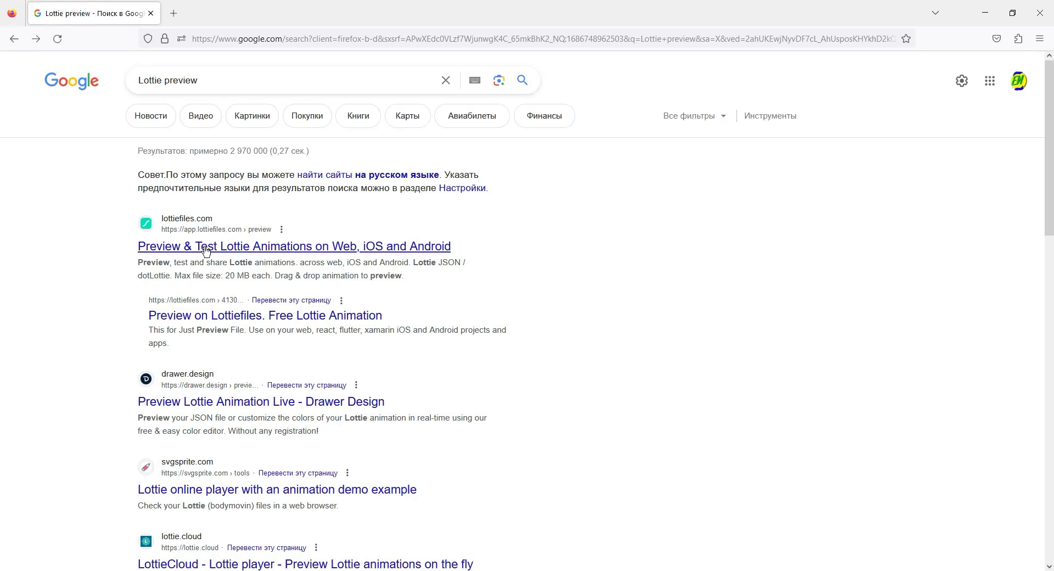
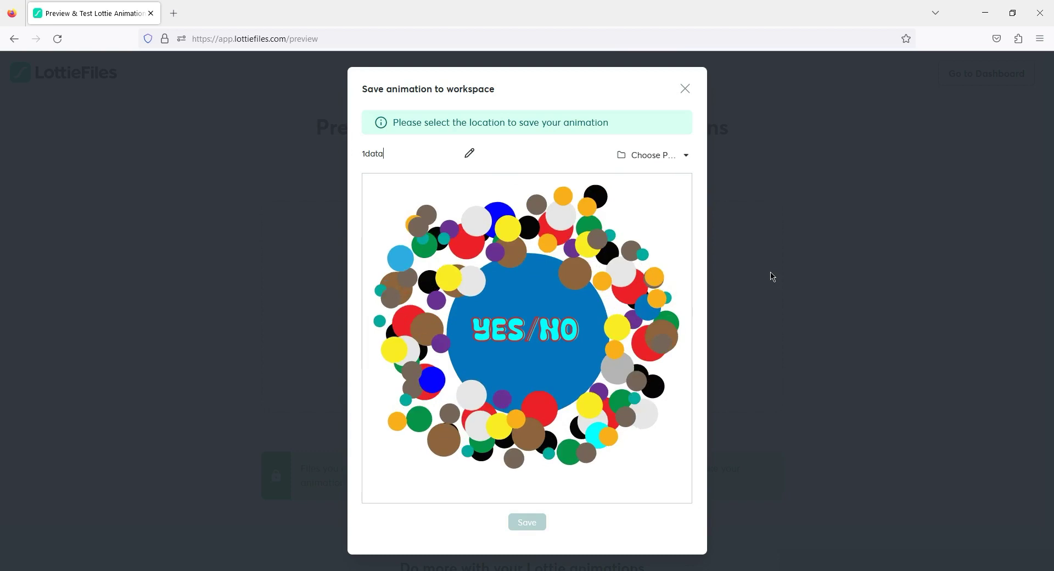
Reopen the LottieFiles preview of the YES/NO circle-ring animation
{"action": "middle_click", "coordinate": [653, 467]}
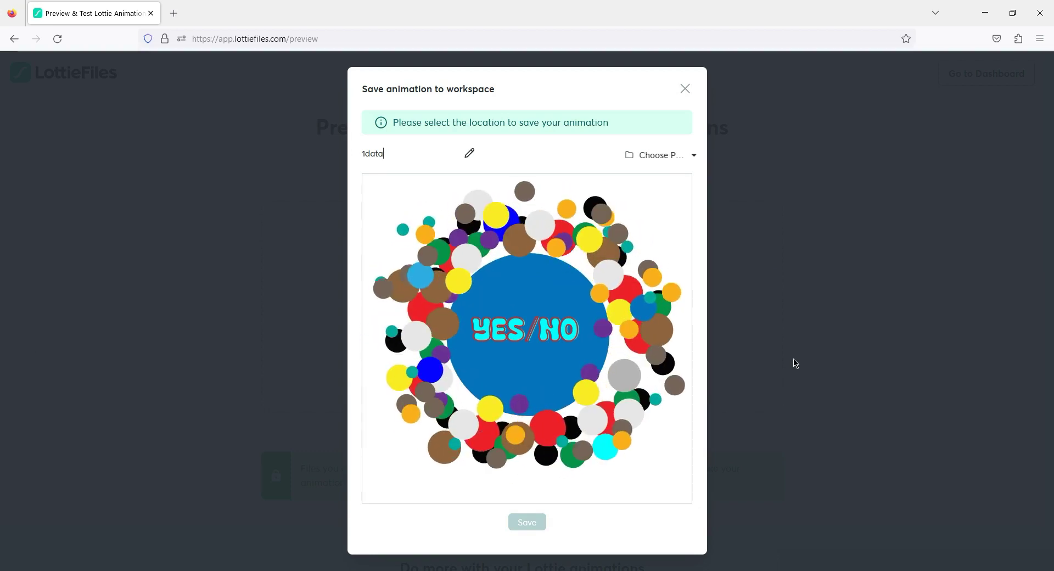